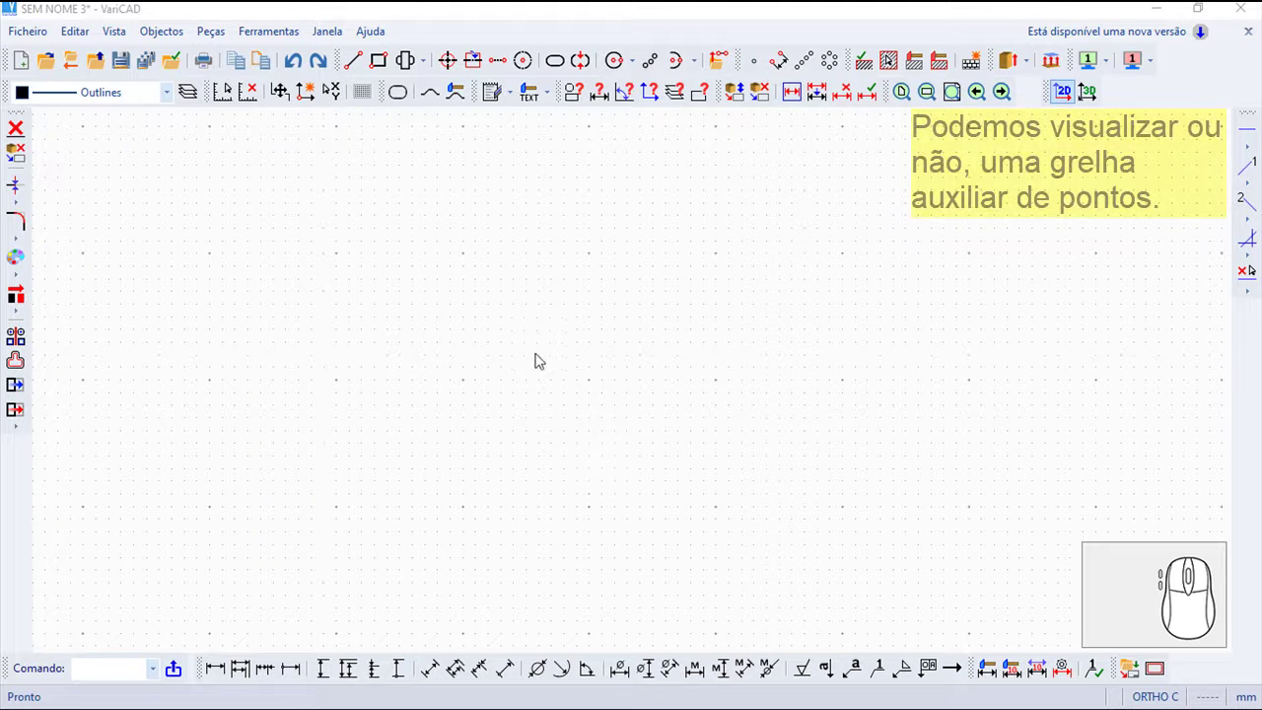
Bring up the Ferramentas menu to reach the auxiliary grid settings
click(274, 34)
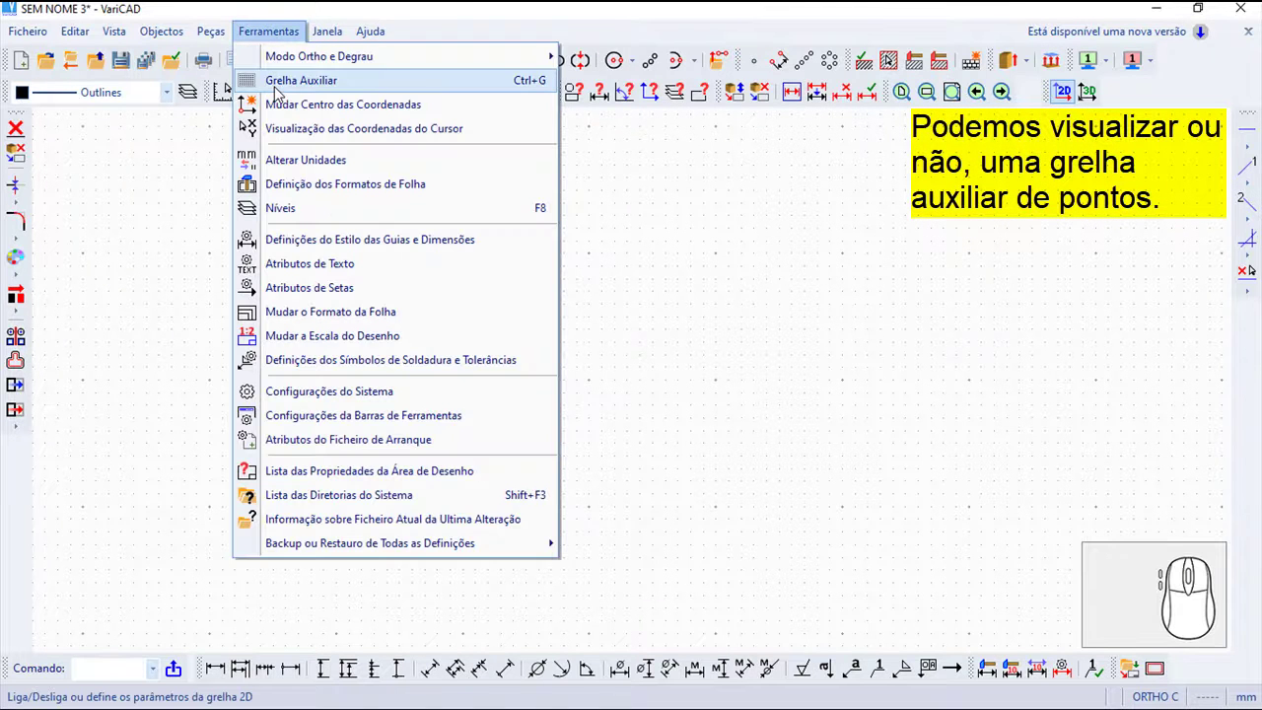
View the 2D grid spacing settings (5-unit spacing, grid shown) and dismiss them unchanged
click(282, 92)
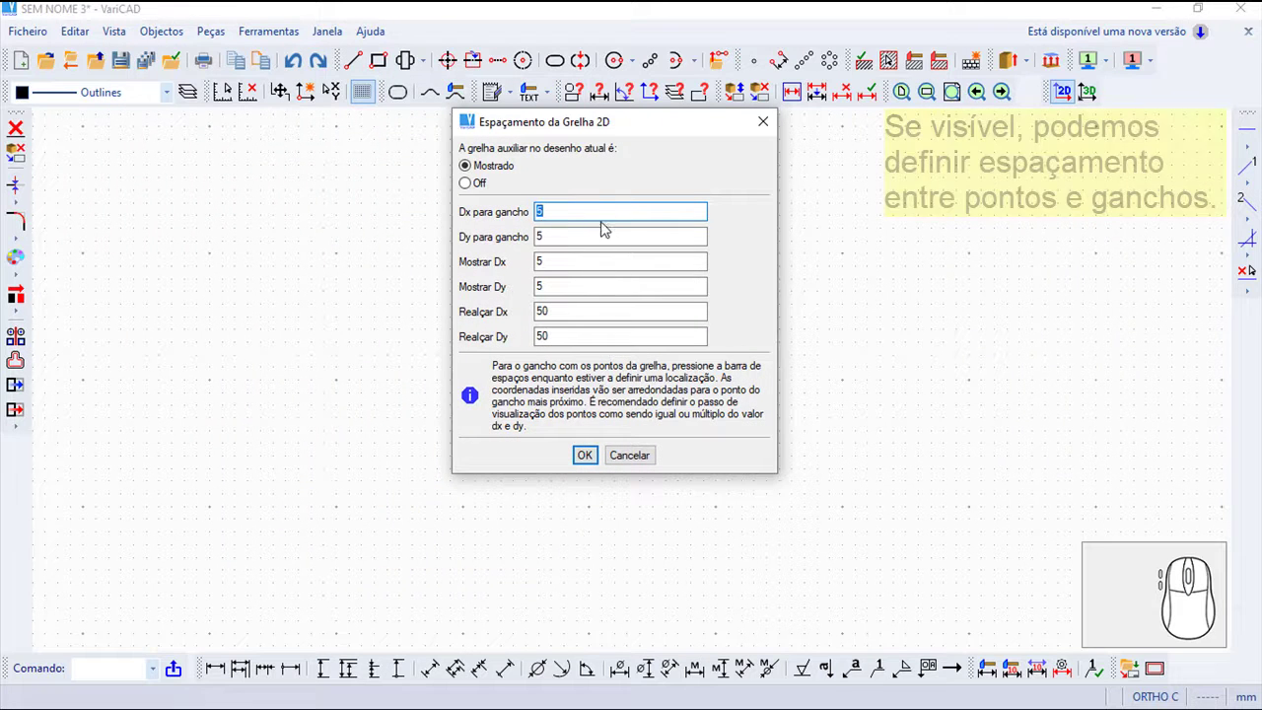
click(596, 468)
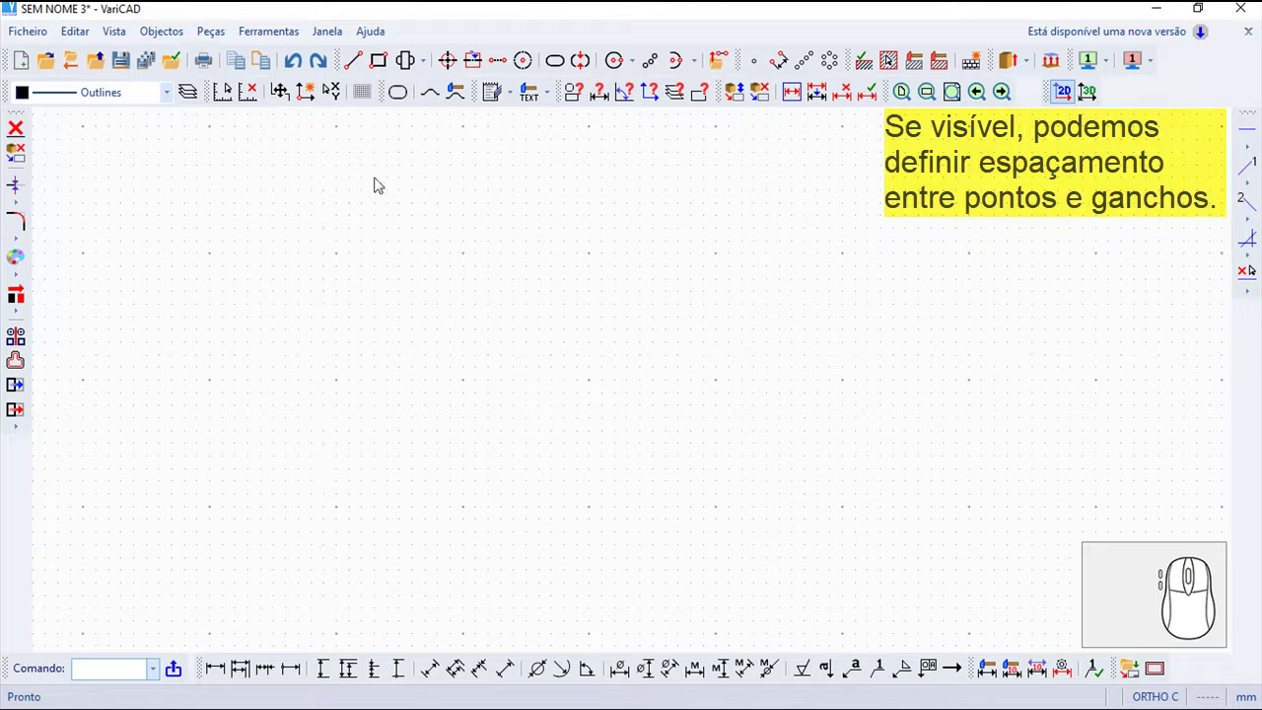
Reopen the 2D grid spacing settings and set the auxiliary grid to Off
click(272, 32)
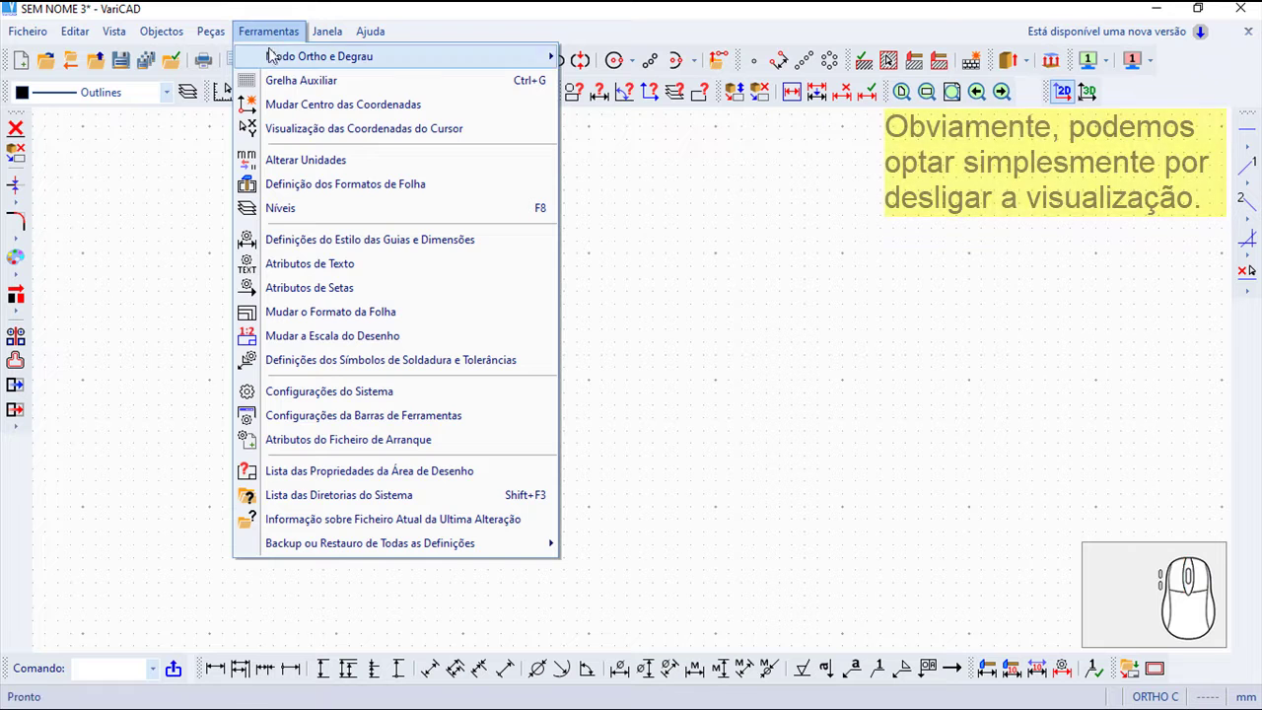
click(281, 83)
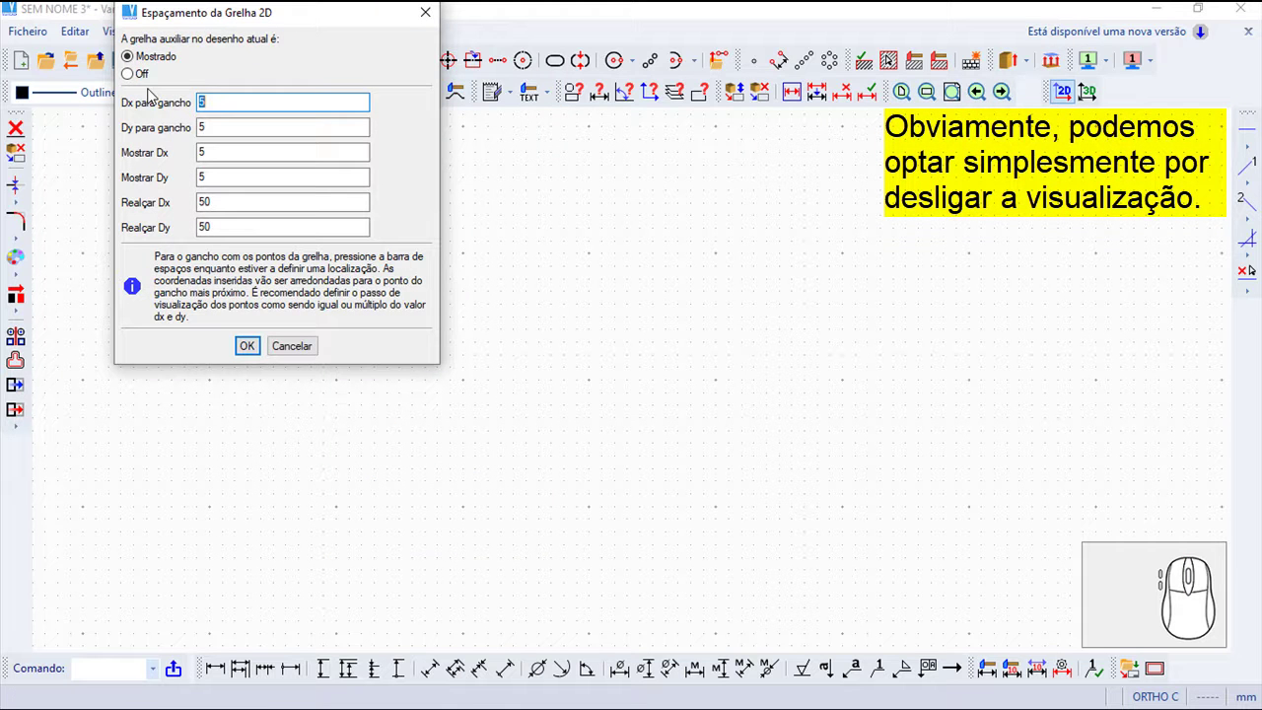
click(137, 84)
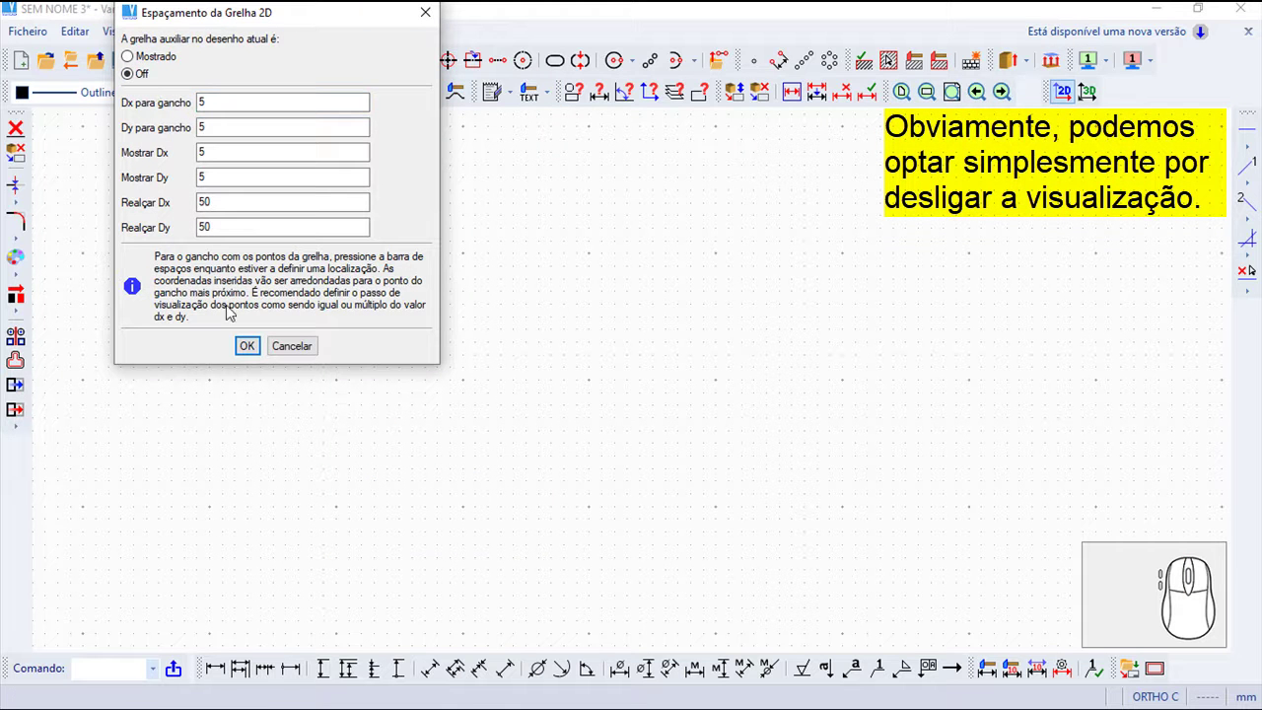